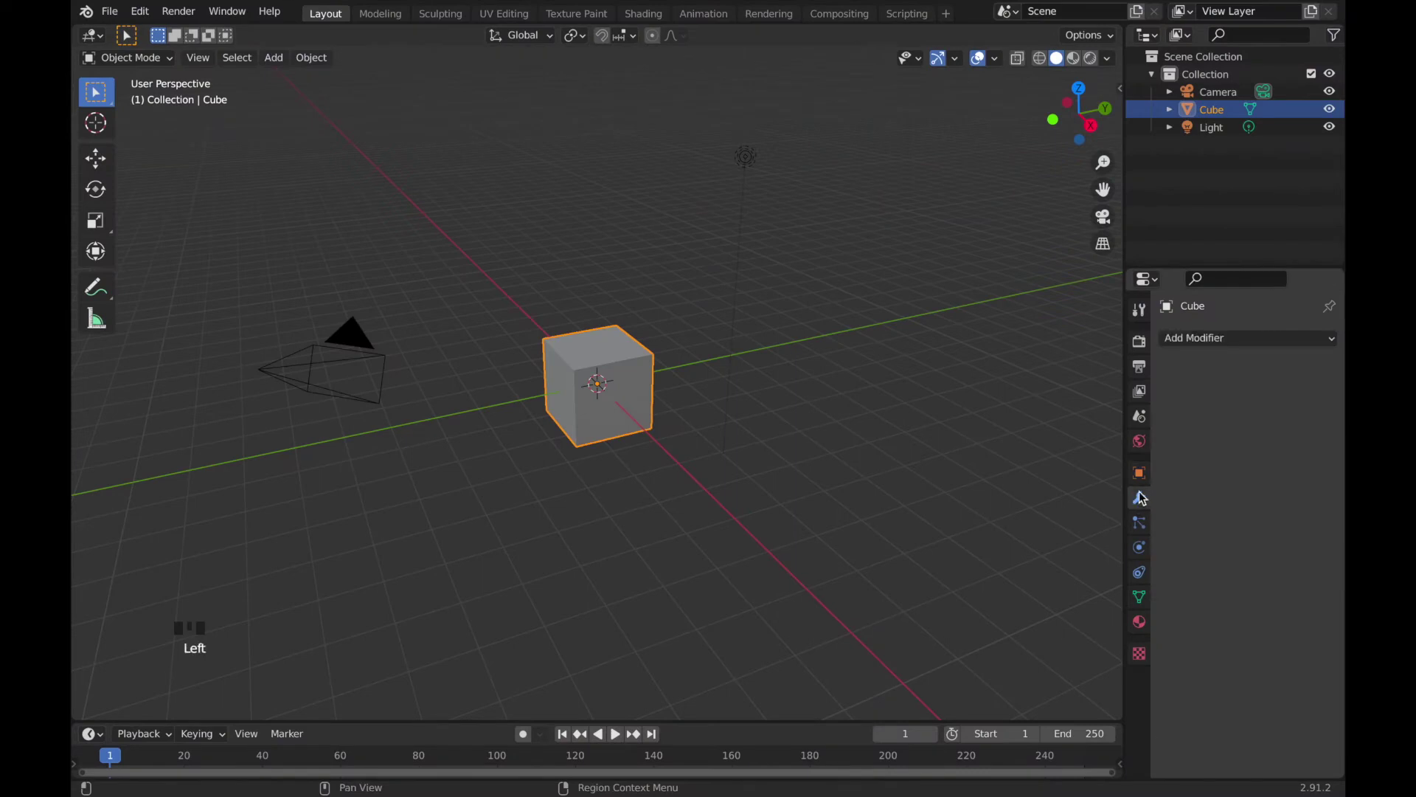
Add a Displace modifier to the default cube
click(1199, 345)
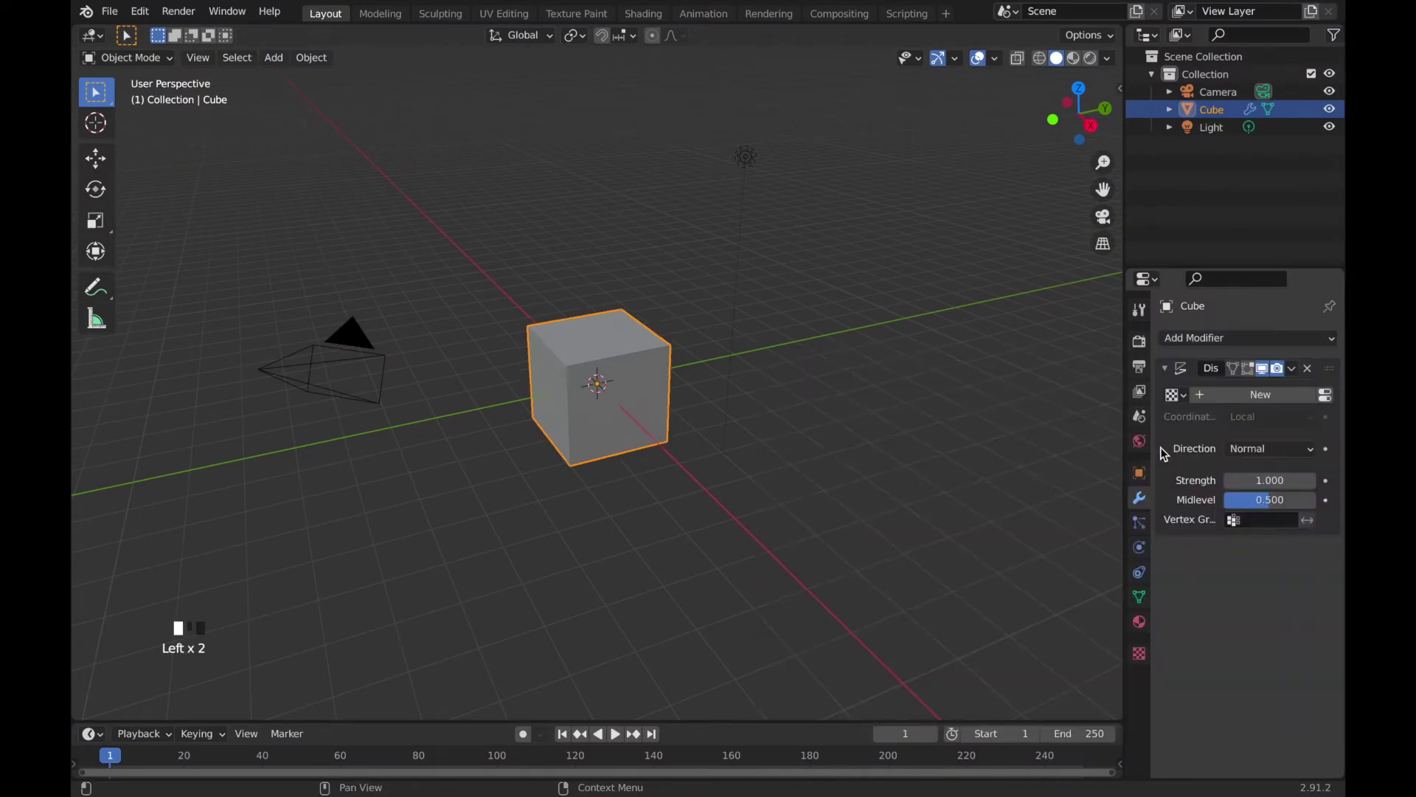
Add a Subdivision Surface modifier so the cube's mesh is smoothed and subdivided
click(1204, 343)
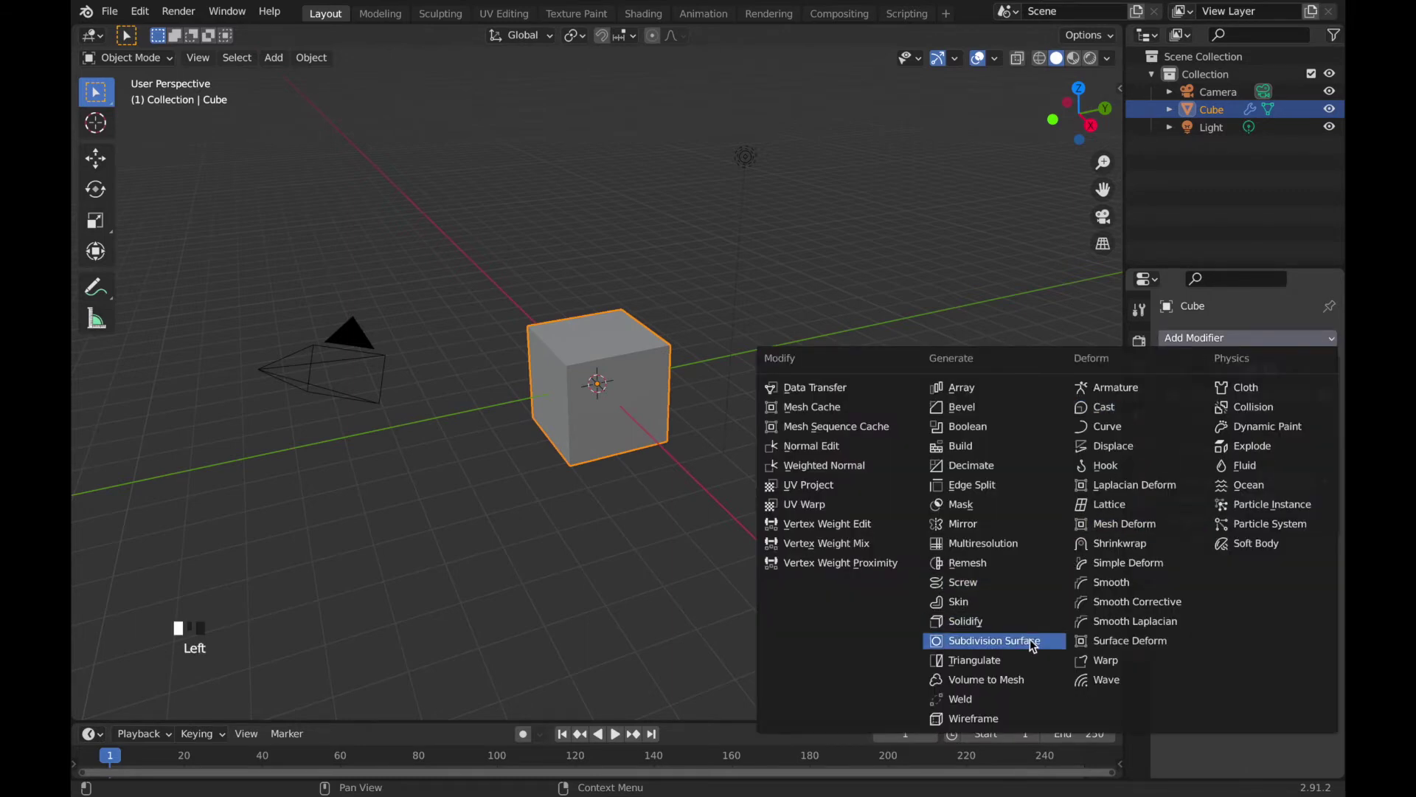
scroll(up, 3)
key(Tab)
drag(642, 379, 642, 379)
key(Tab)
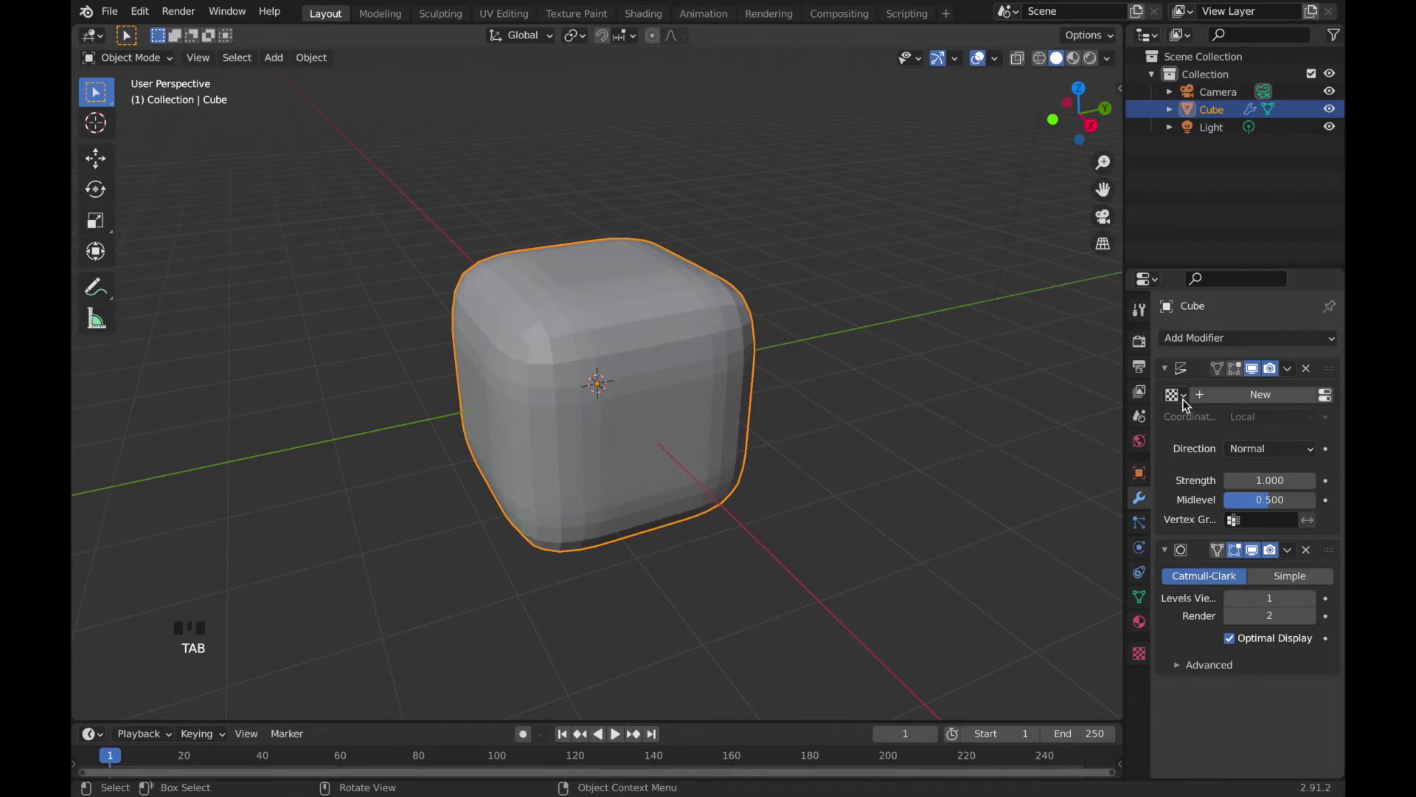
Create a new texture for the Displace modifier and choose its type as Clouds
click(1213, 400)
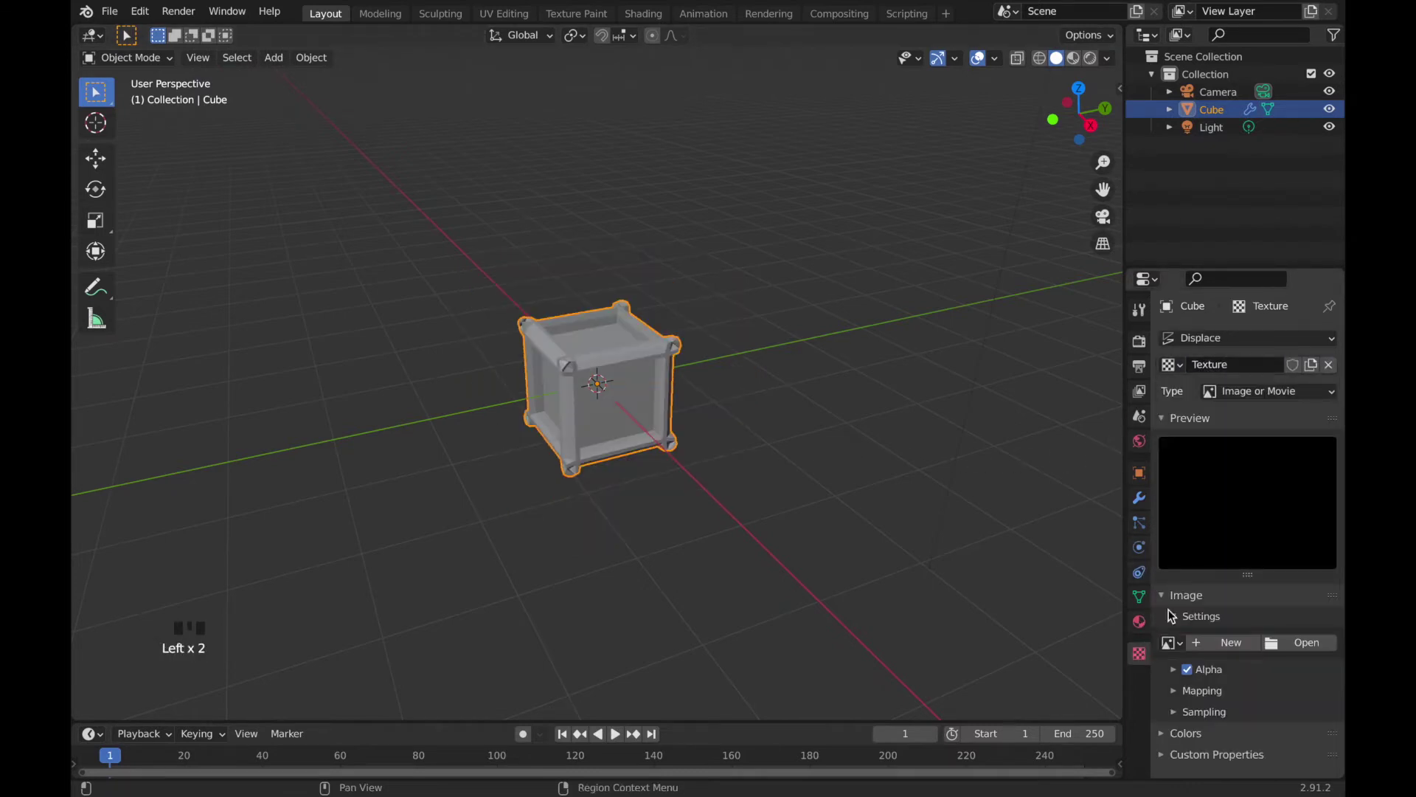
click(1267, 398)
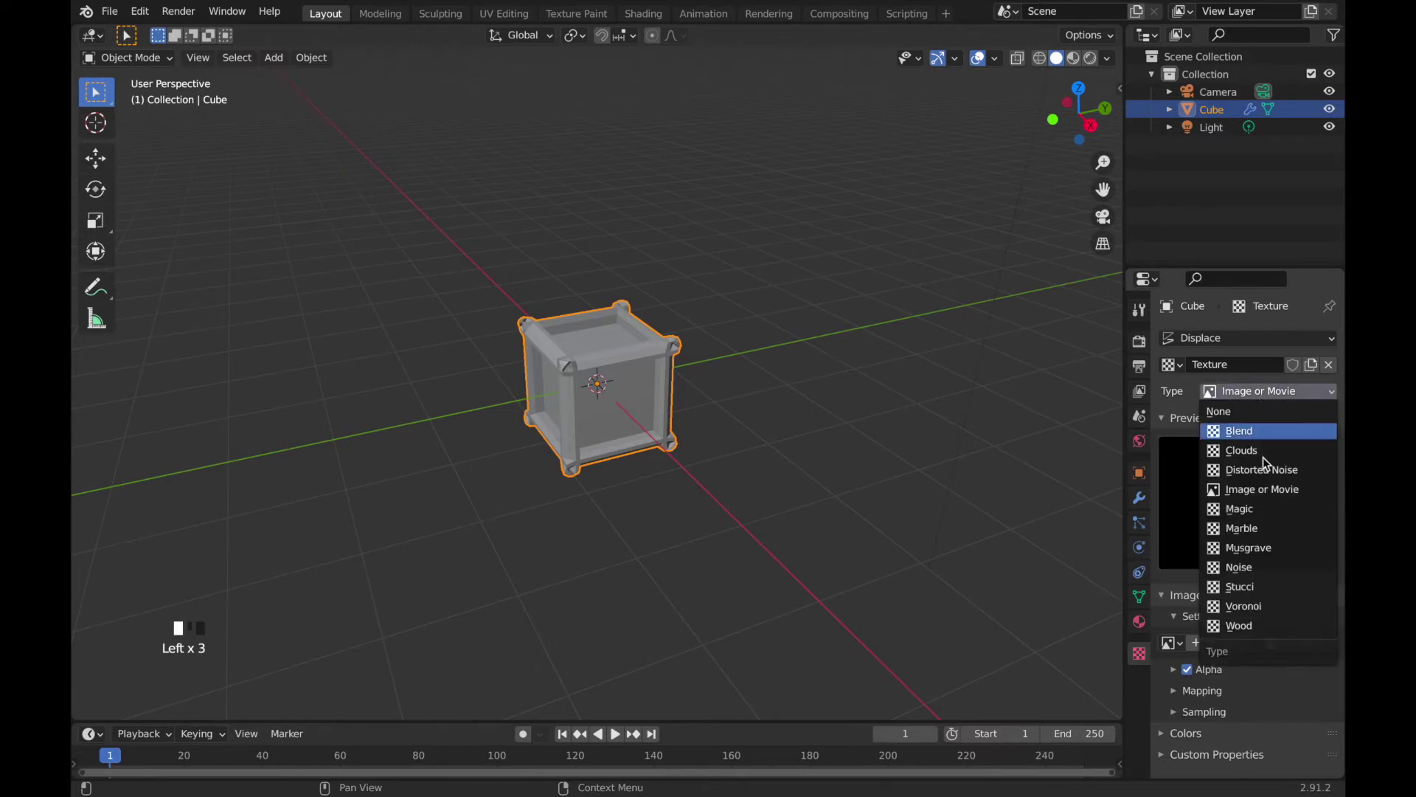
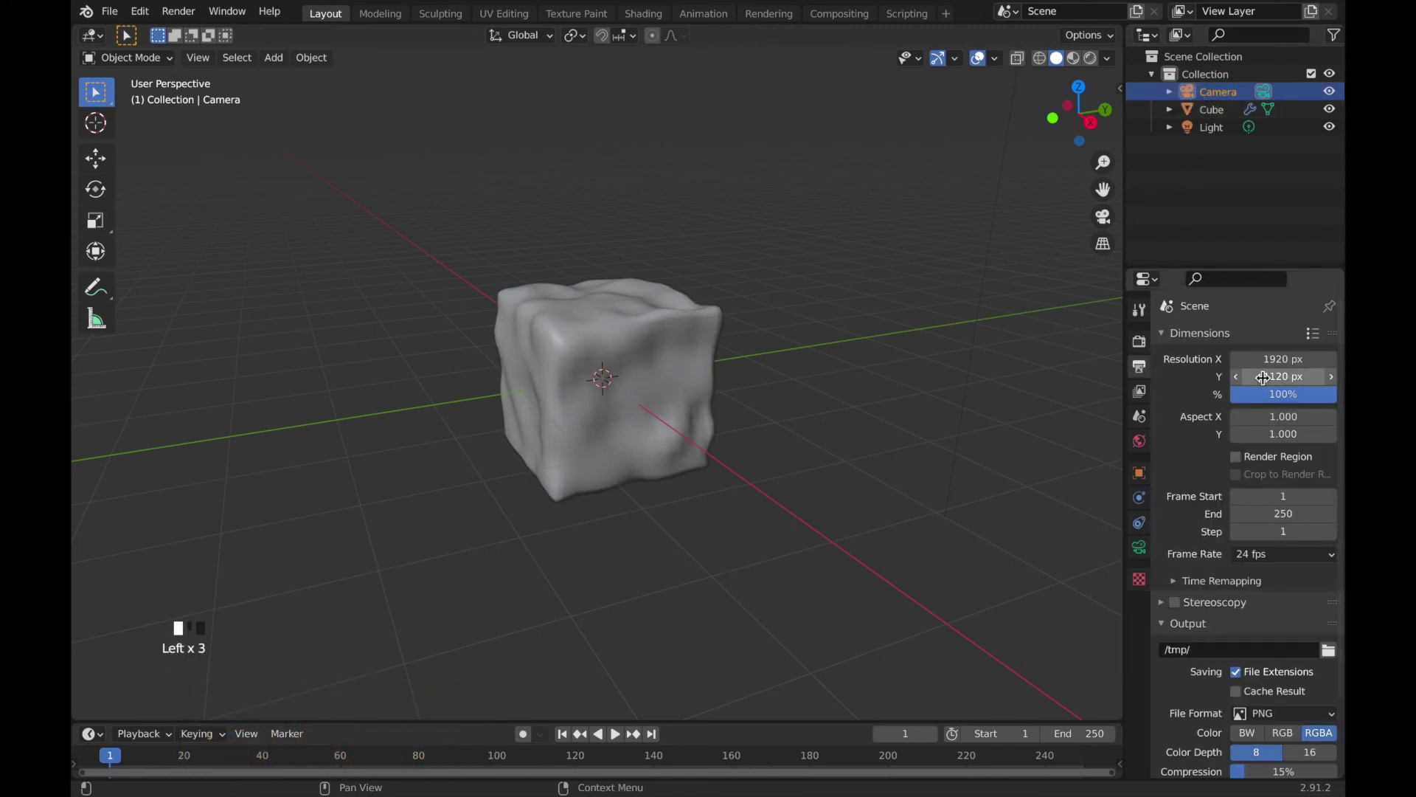
Look through the scene camera (Numpad 0) and show the View sidebar
key(KP_0)
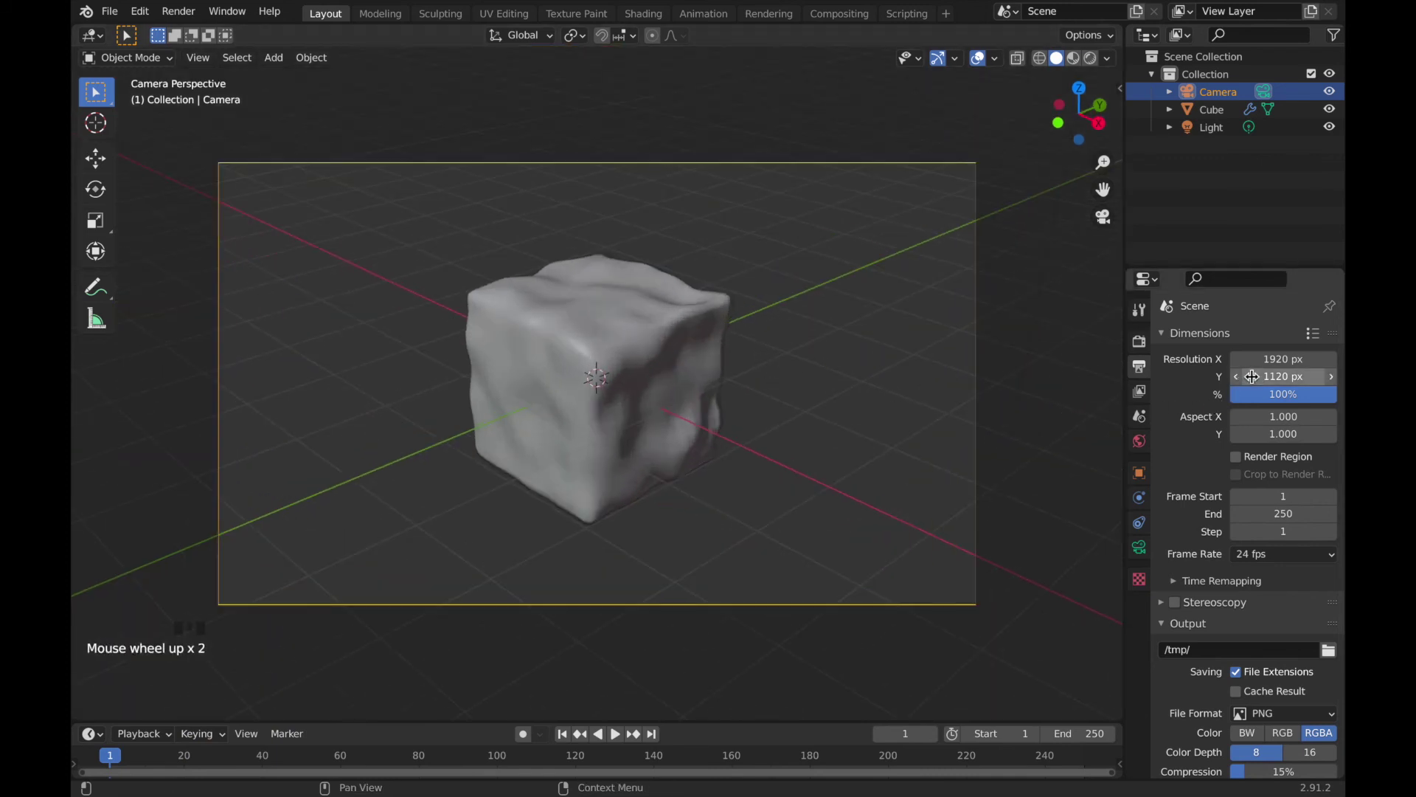
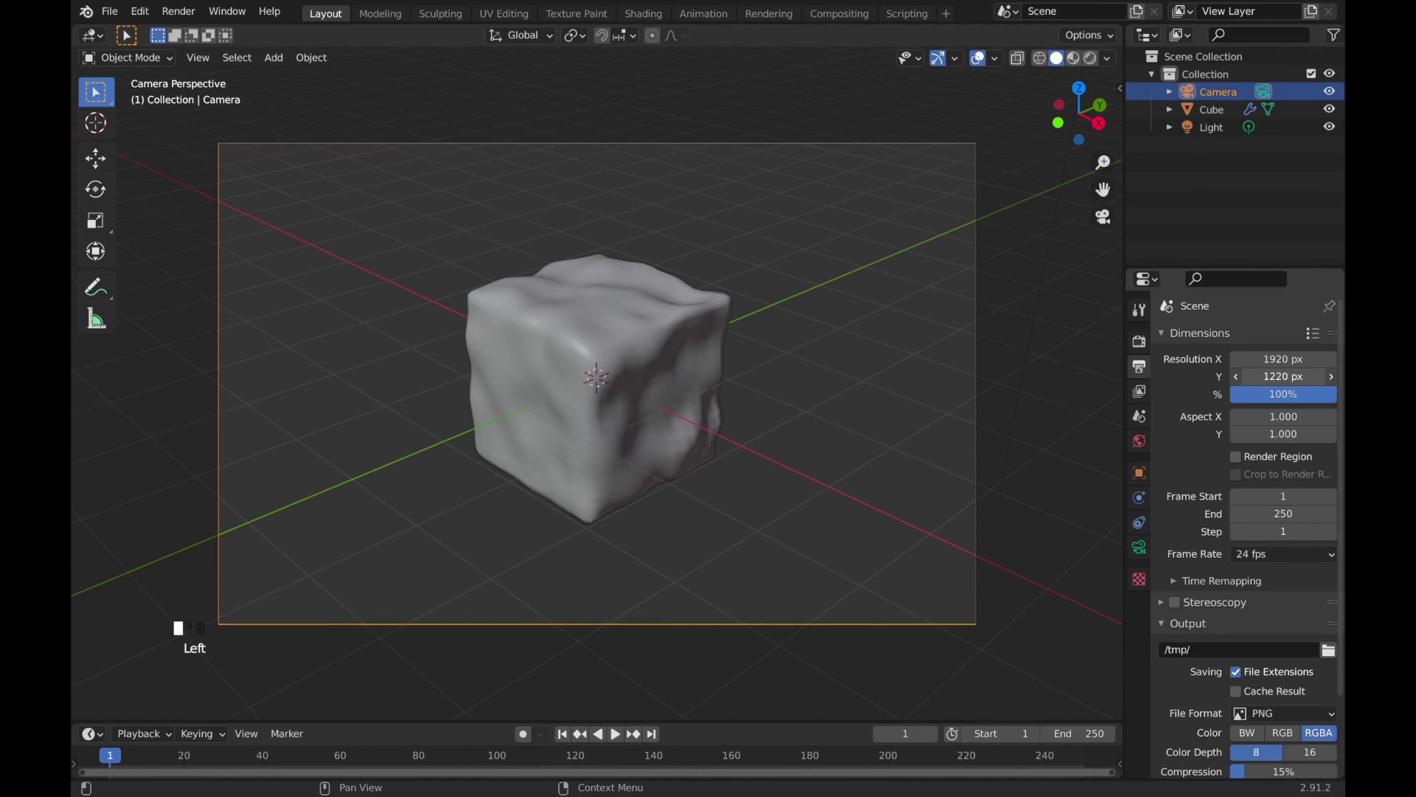
key(n)
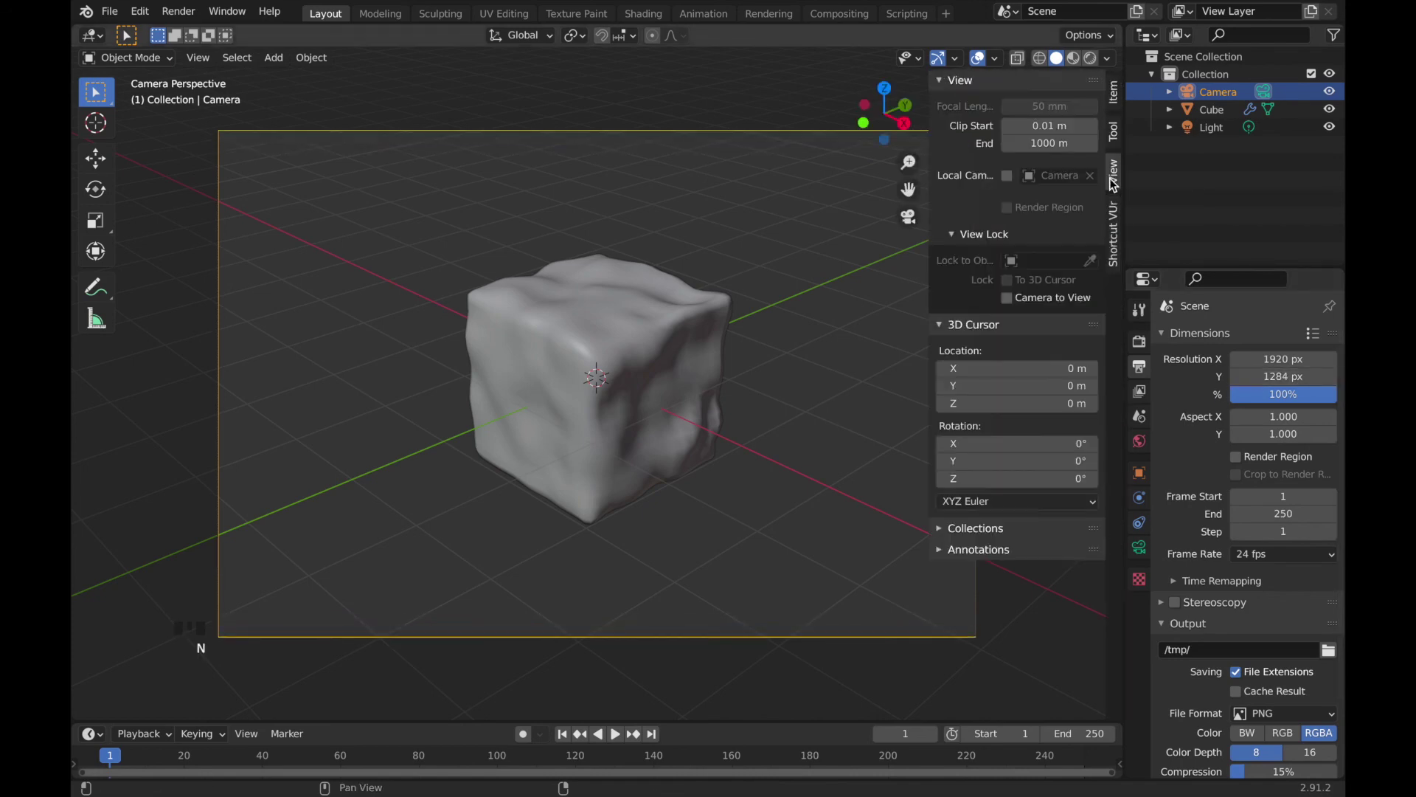
Lock the camera to the view and zoom/pan until the lumpy cube fills the camera frame
click(1010, 300)
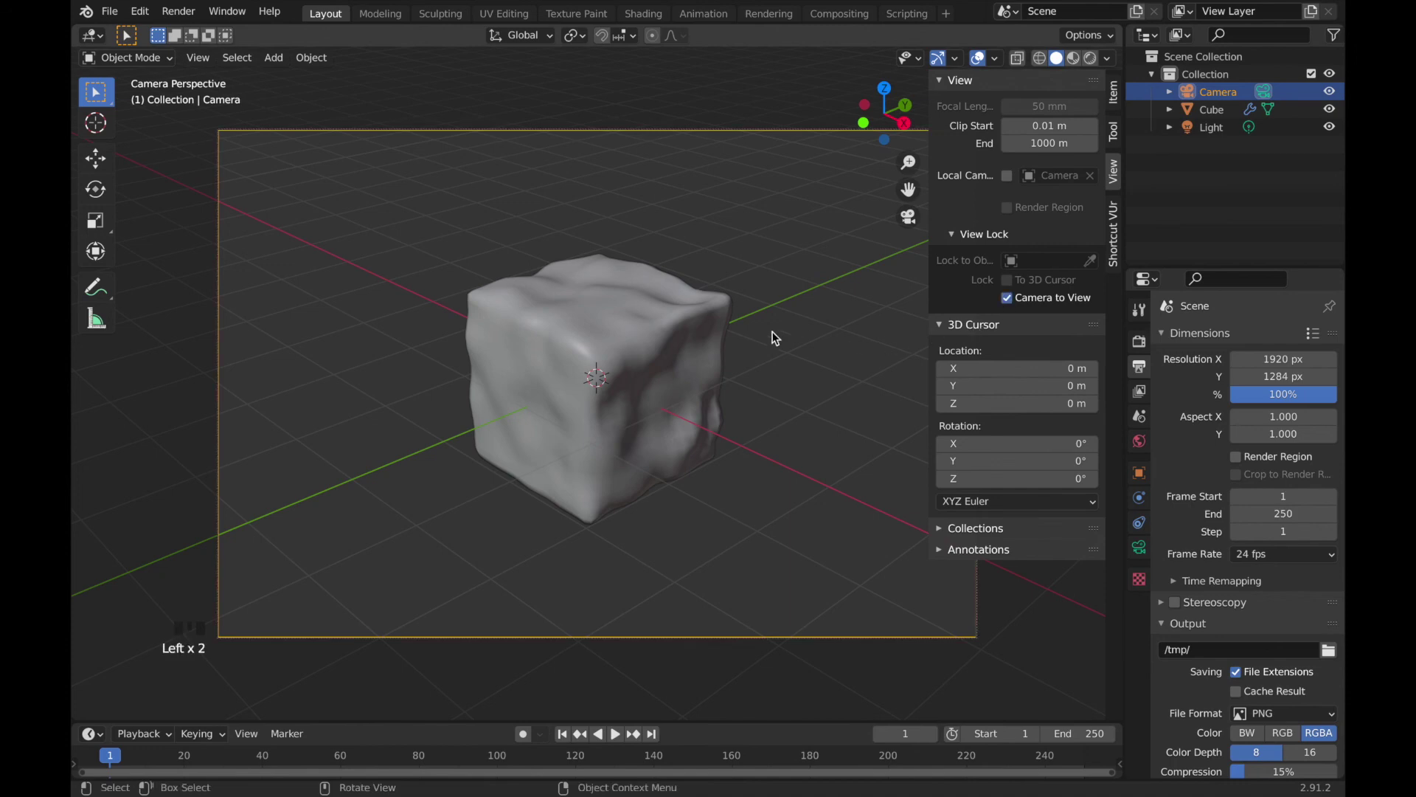
scroll(up, 3)
drag(693, 327, 1294, 438)
drag(1294, 438, 965, 318)
key(n)
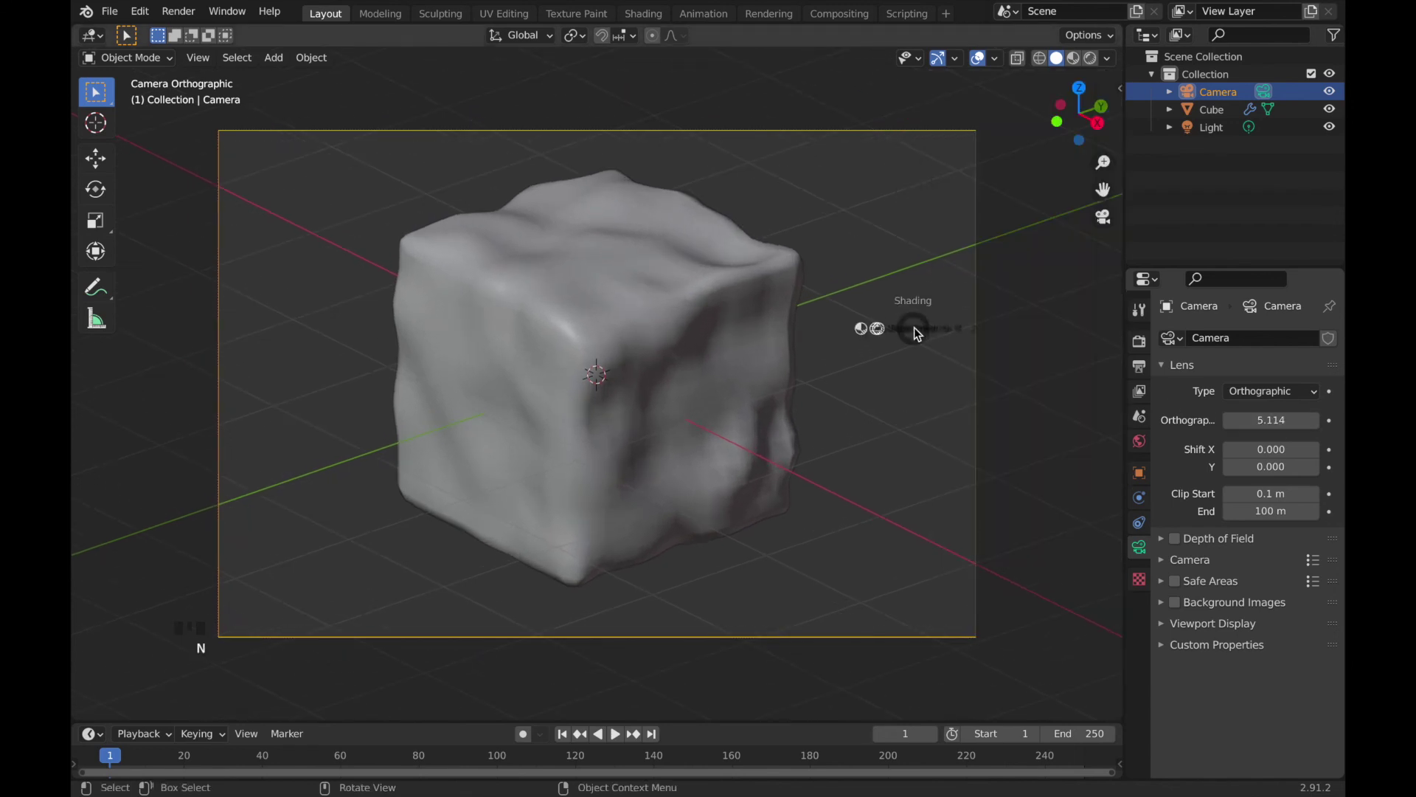
Switch the viewport shading to preview the framed rocky cube
key(z)
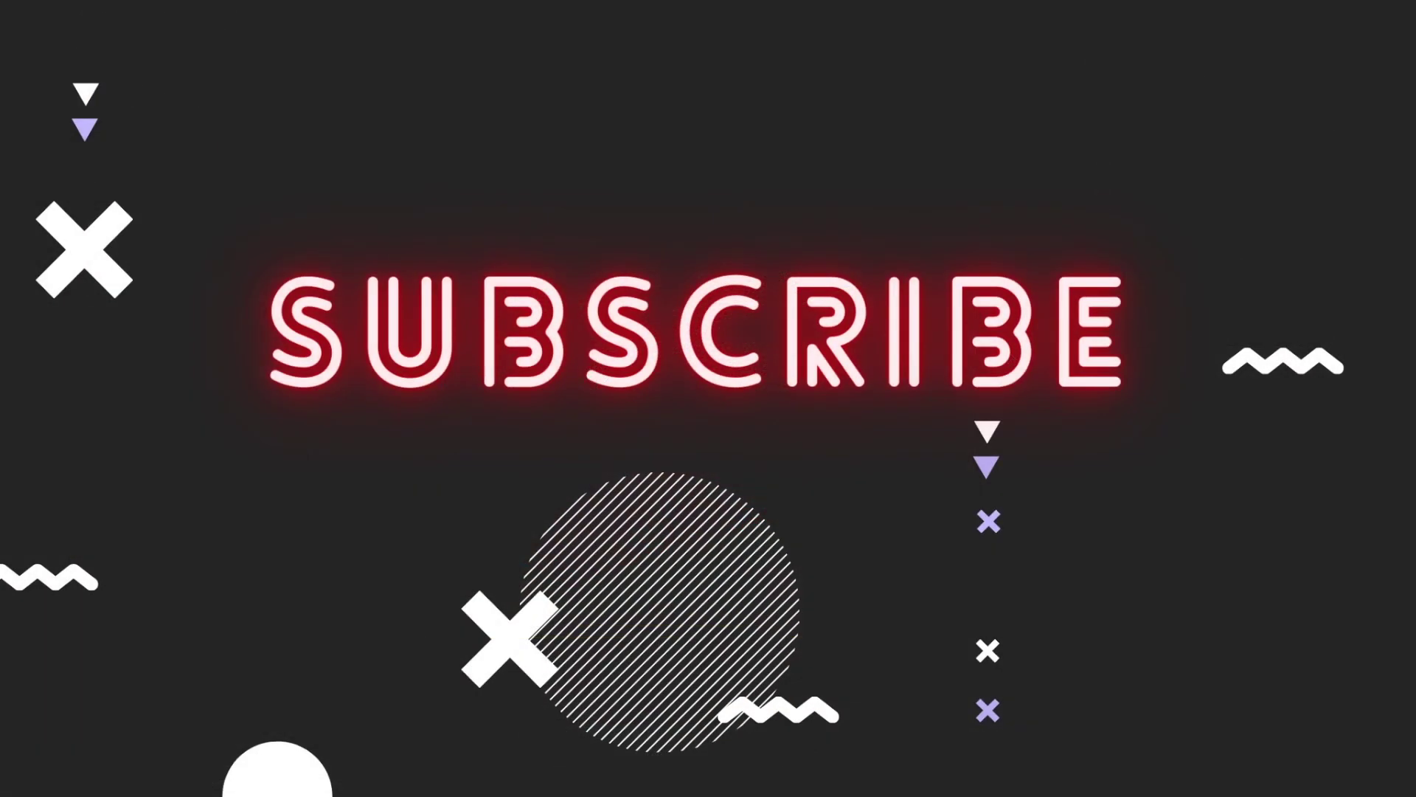